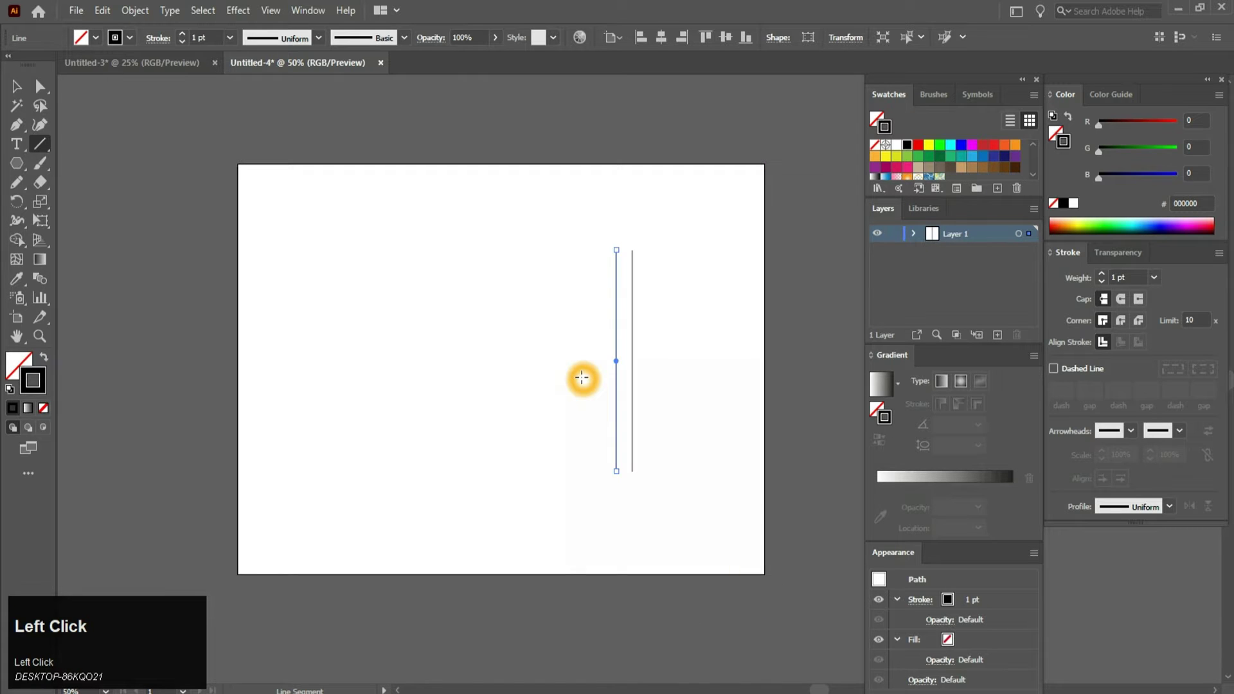
Duplicate the line to six evenly spaced copies with Ctrl+D, select all six and group them
key(ctrl+d)
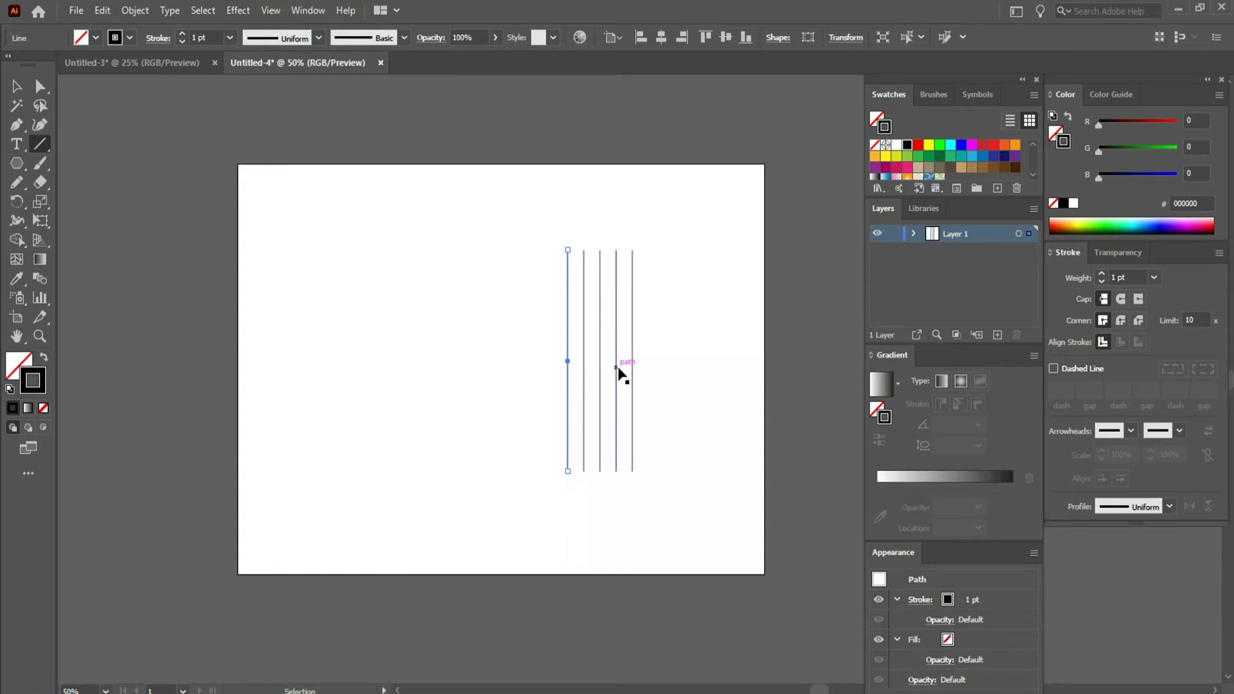
key(ctrl+d)
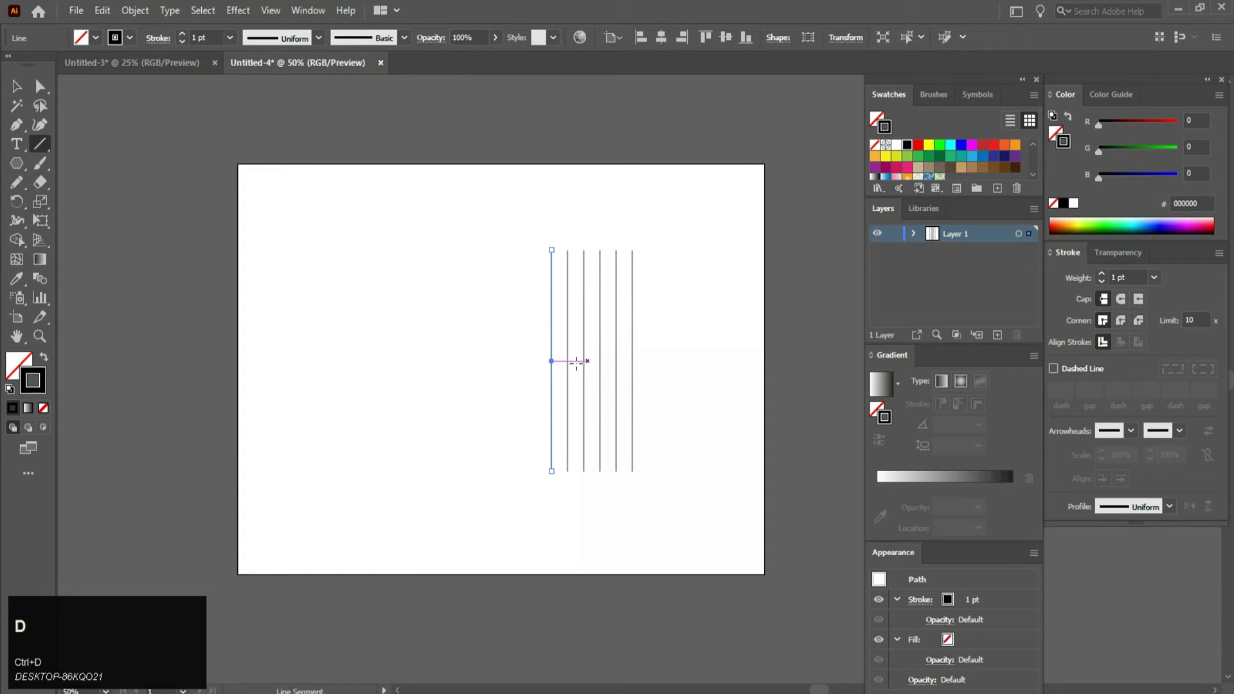
drag(13, 88, 736, 38)
right_click(625, 320)
click(670, 419)
drag(18, 169, 102, 223)
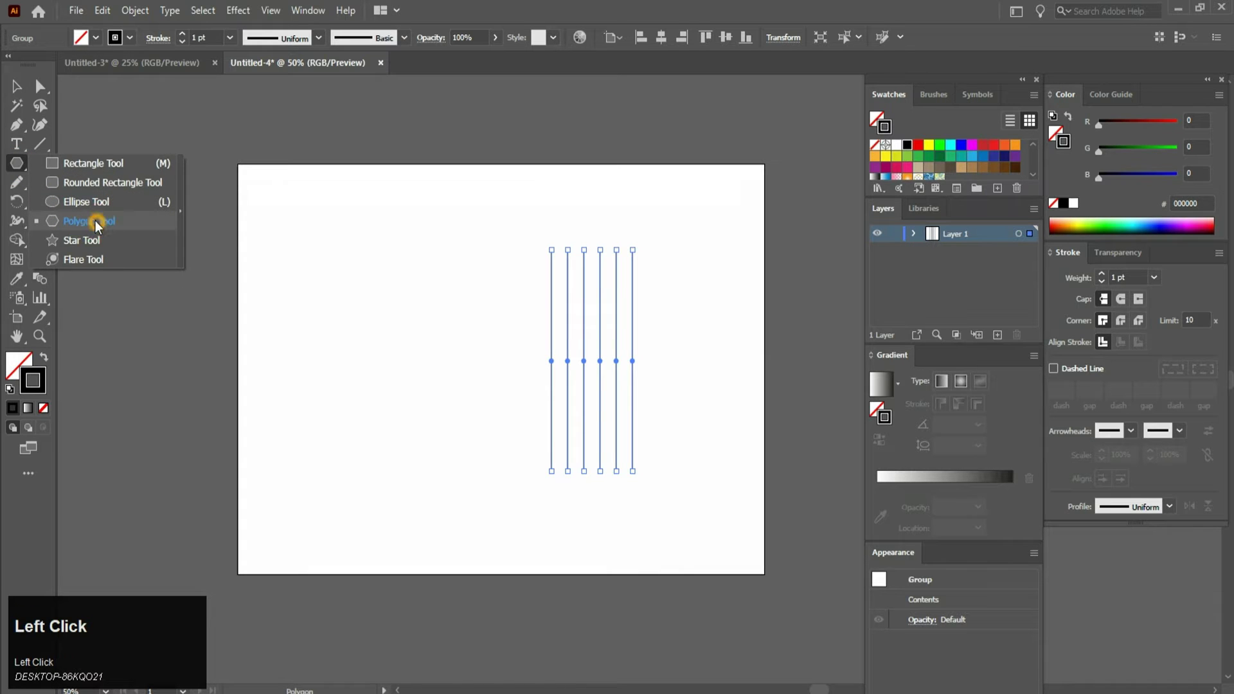
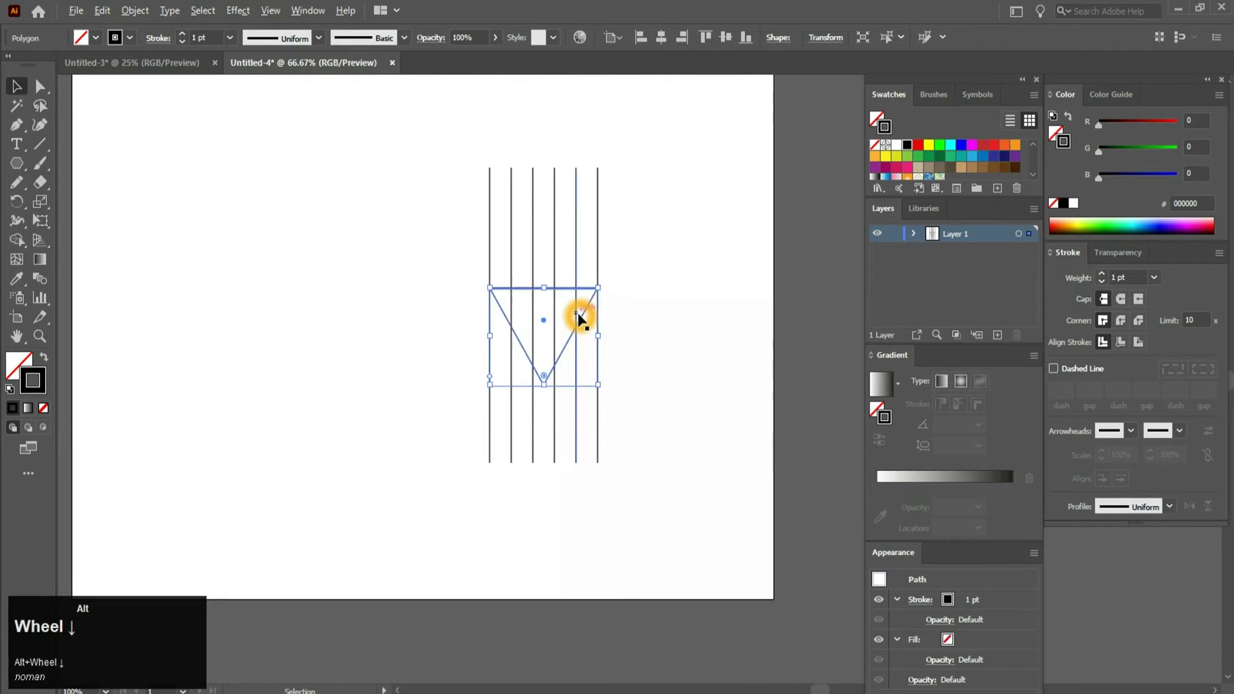
Move the inverted triangle slightly higher within the line group and deselect
scroll(up, 3)
scroll(up, 3)
drag(439, 216, 730, 49)
click(729, 45)
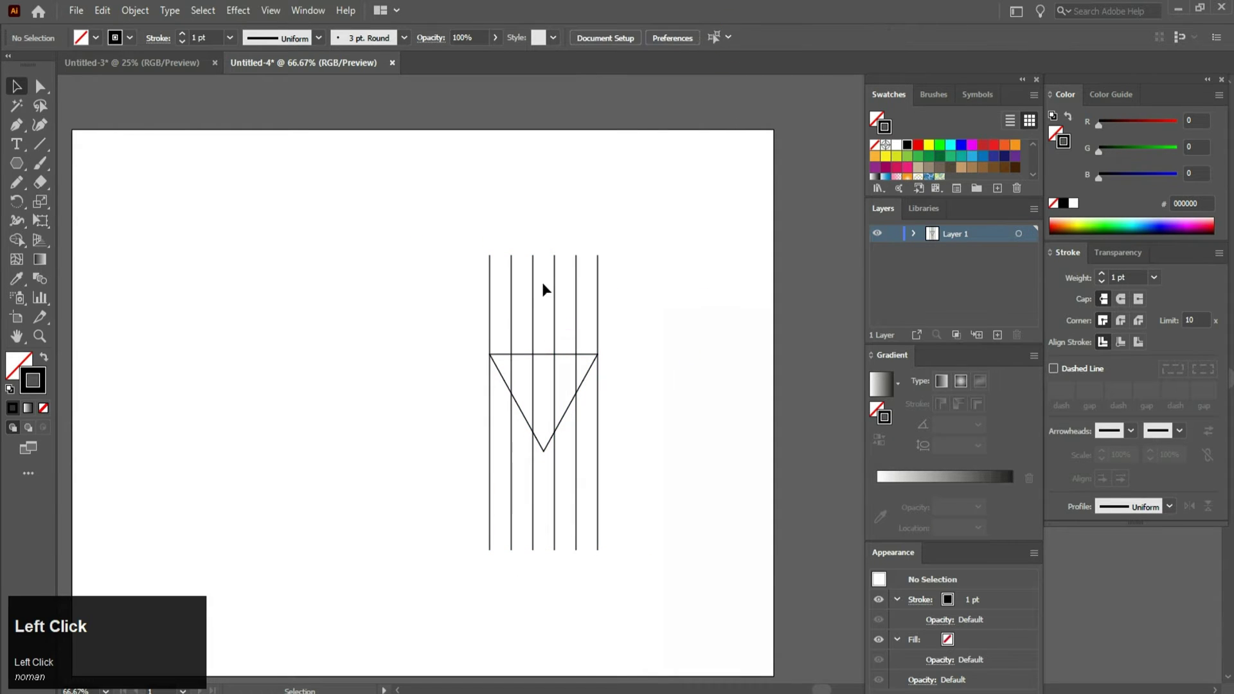
Bring up the Reflect settings for the line group via Transform > Reflect
right_click(552, 295)
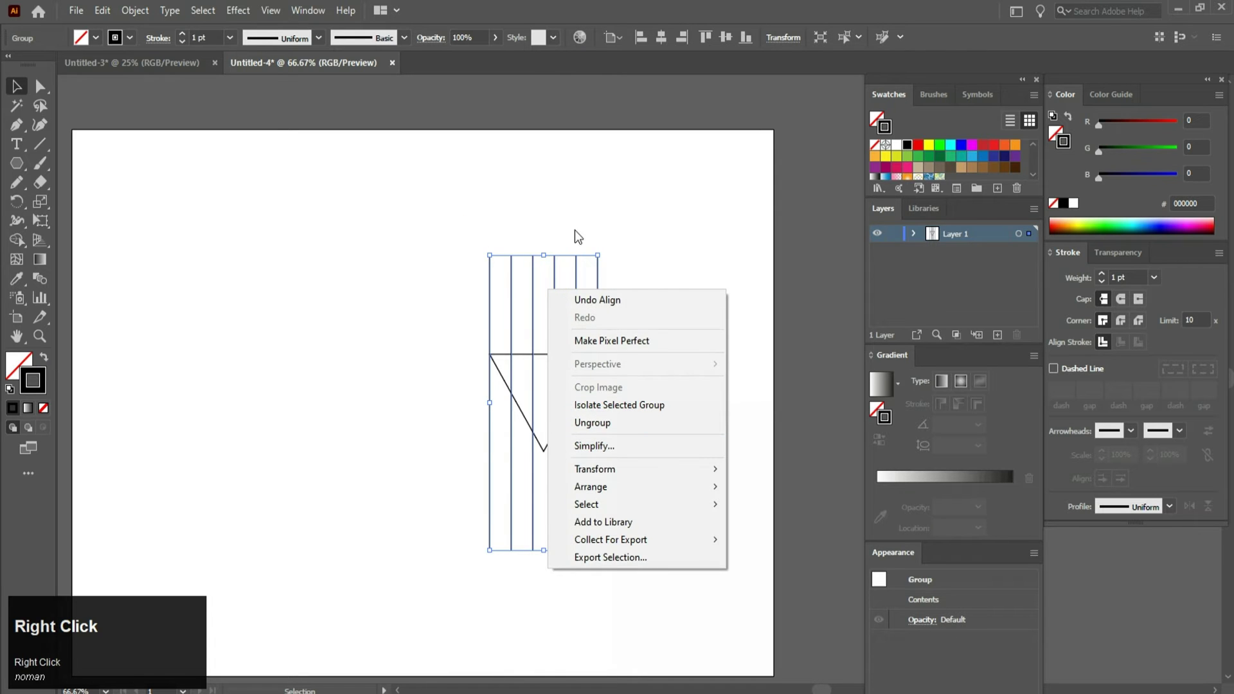
click(633, 213)
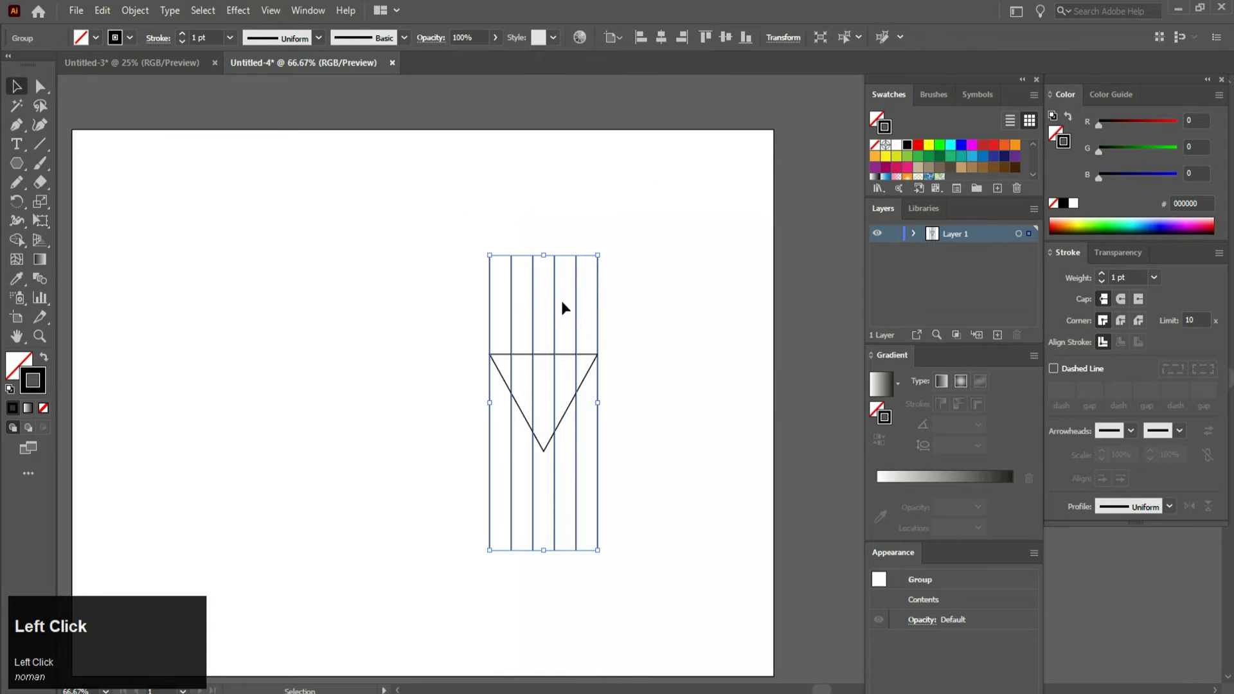
right_click(556, 305)
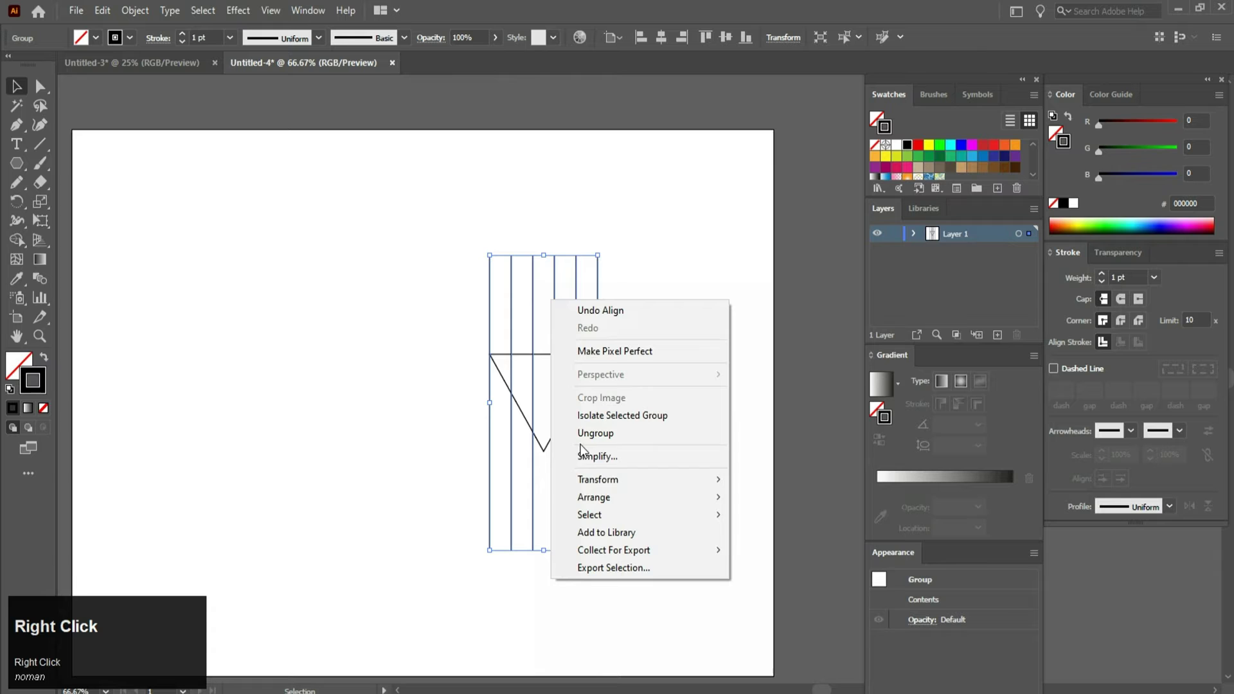
click(684, 487)
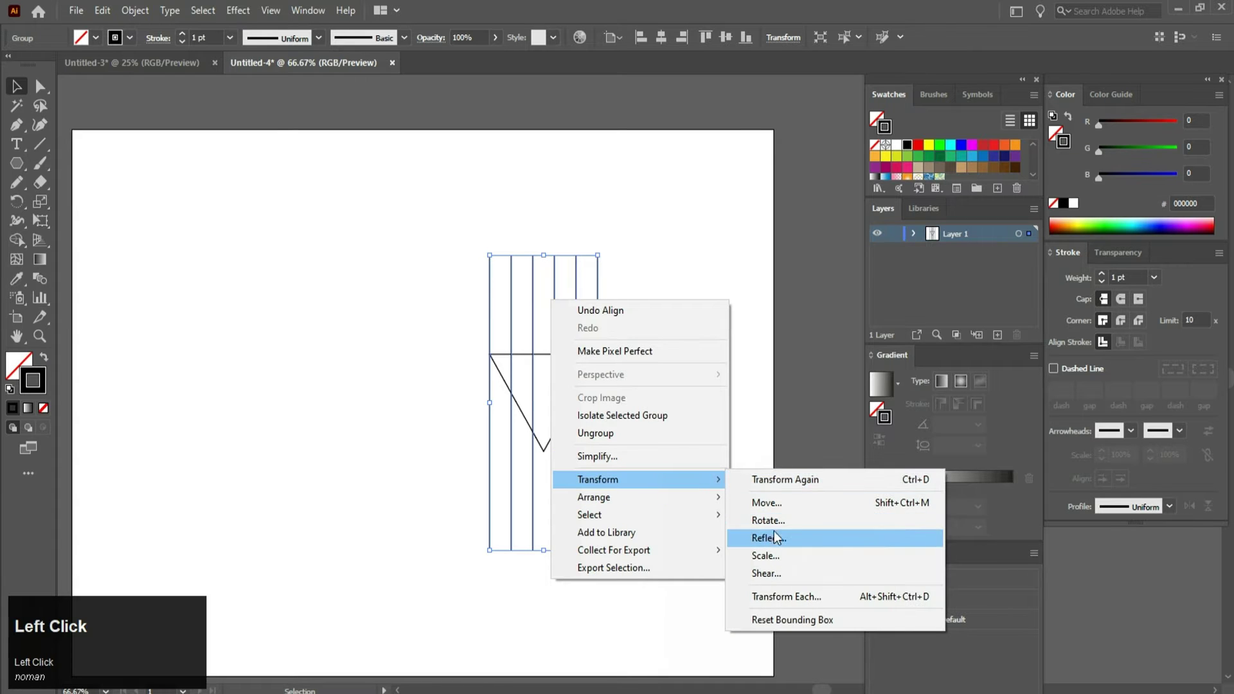
click(771, 539)
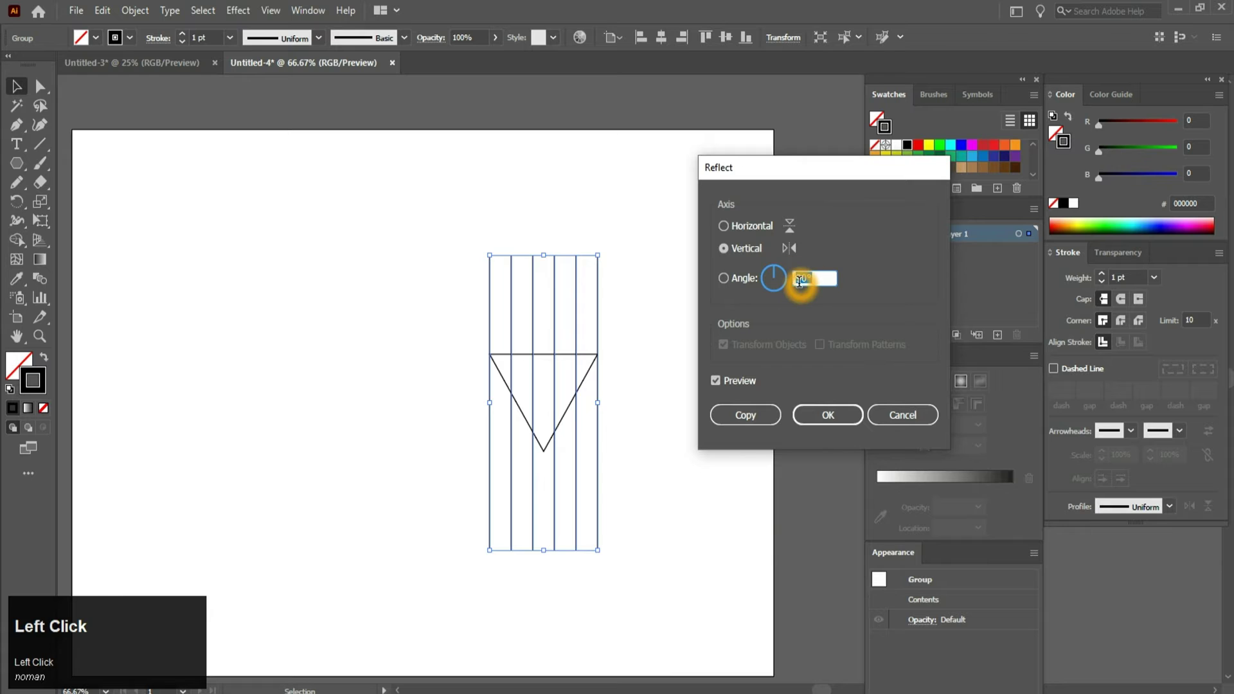
Reflect the line group across a 15° axis with Preview on and keep it as a copy
key(1)
text(15)
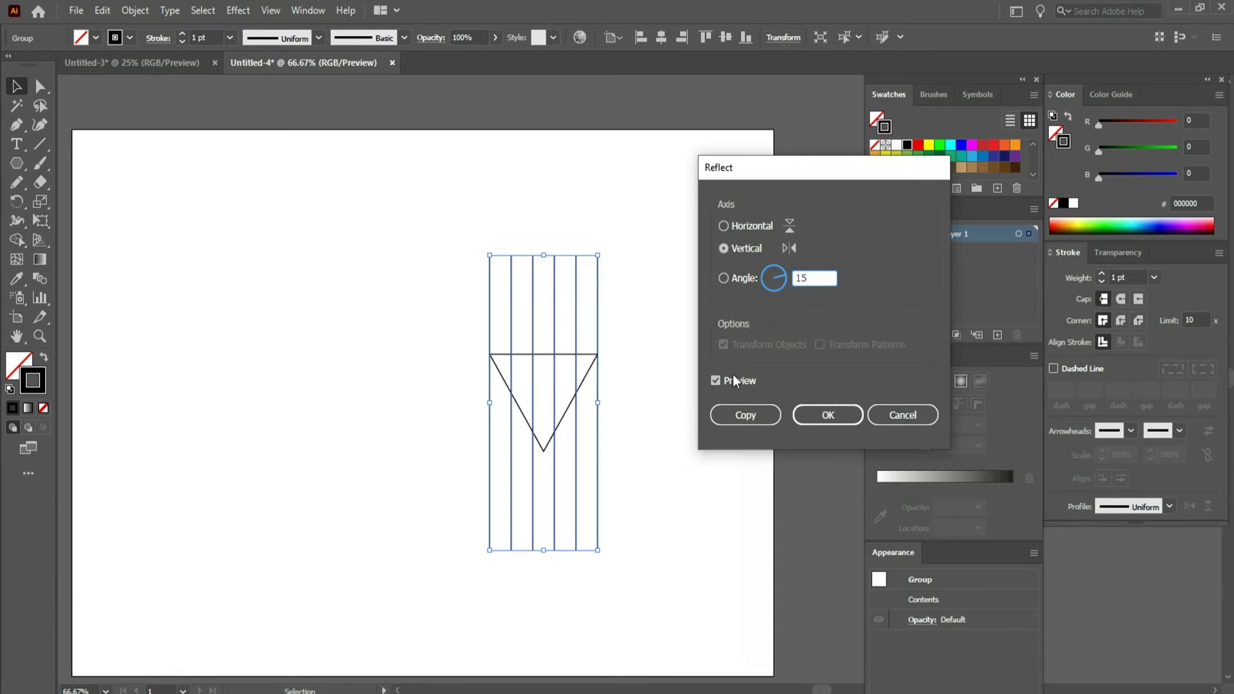
click(724, 383)
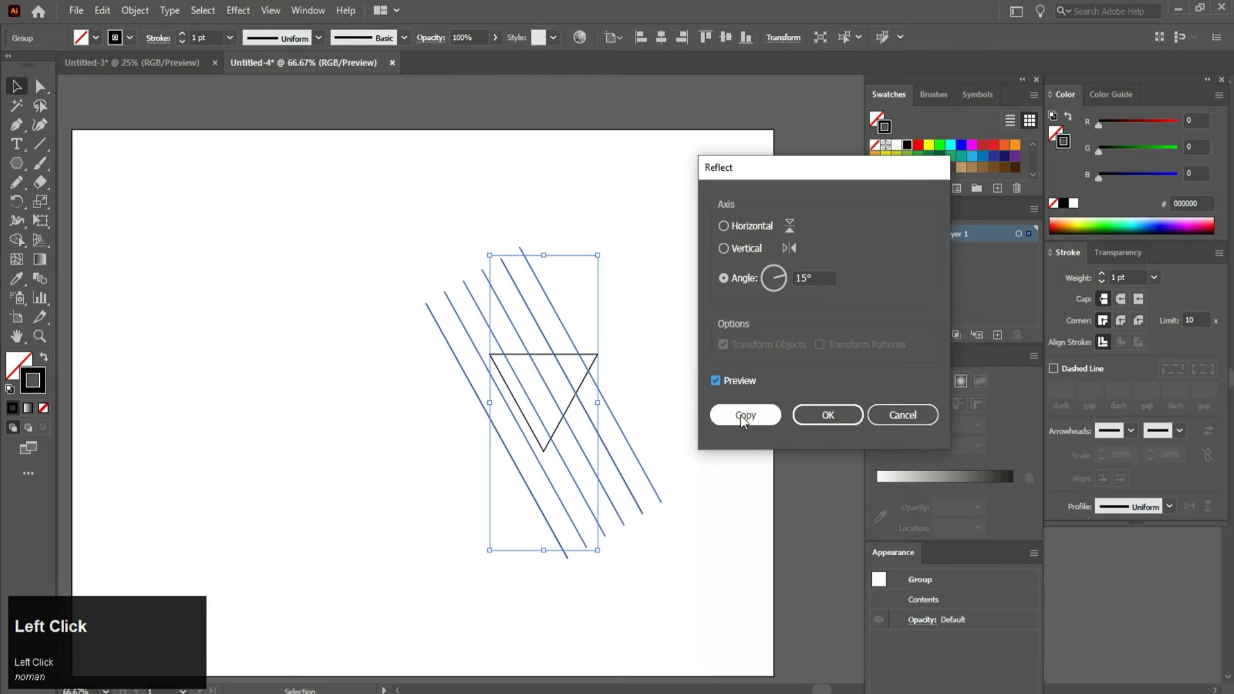
click(747, 418)
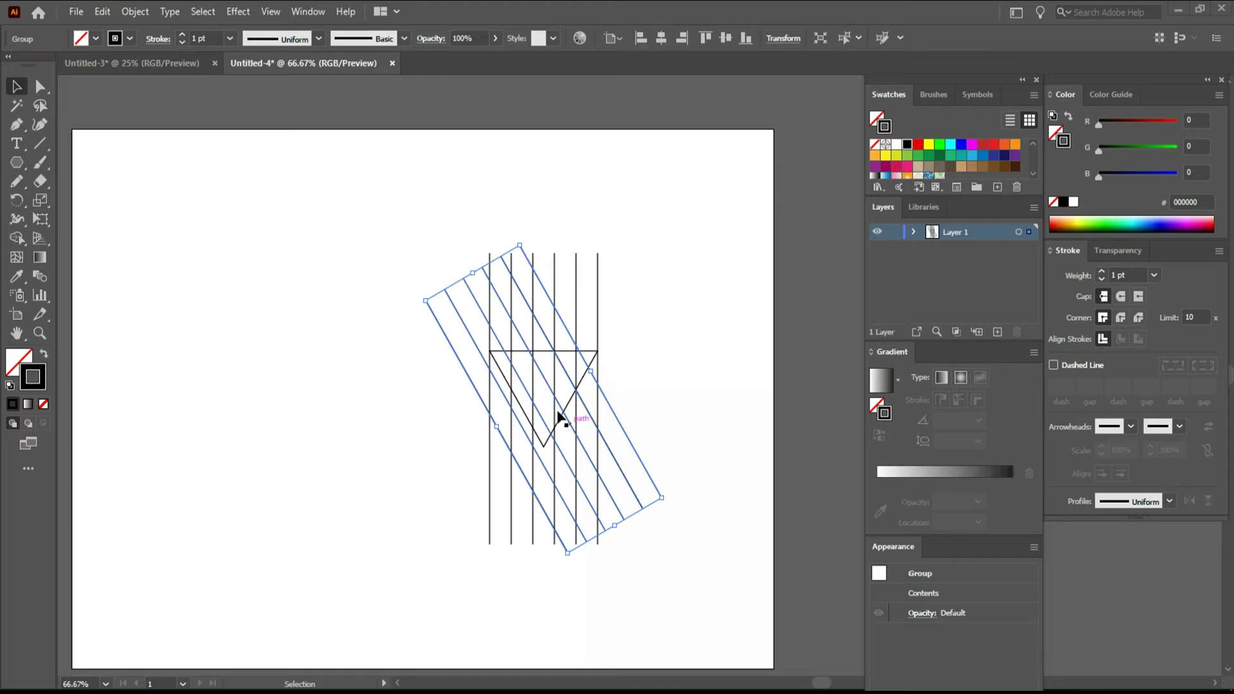
Add a copy of the tilted line set mirrored the opposite way and reposition it
right_click(489, 276)
click(592, 457)
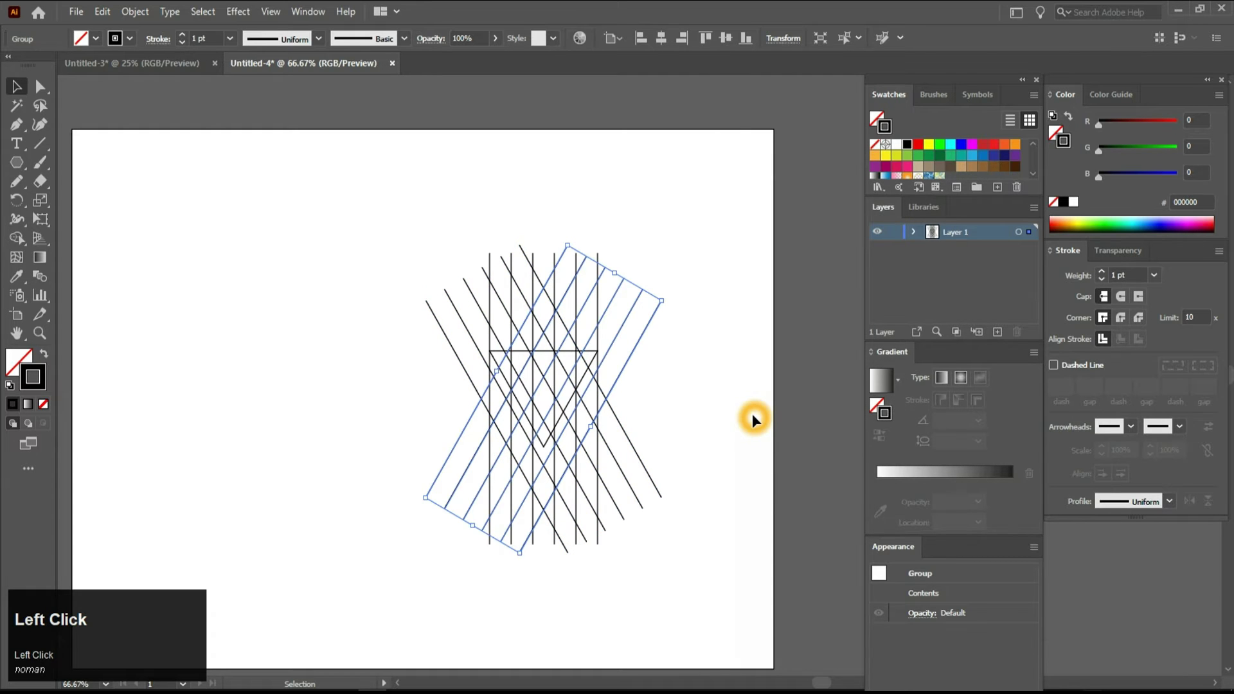
drag(544, 206, 790, 52)
click(787, 46)
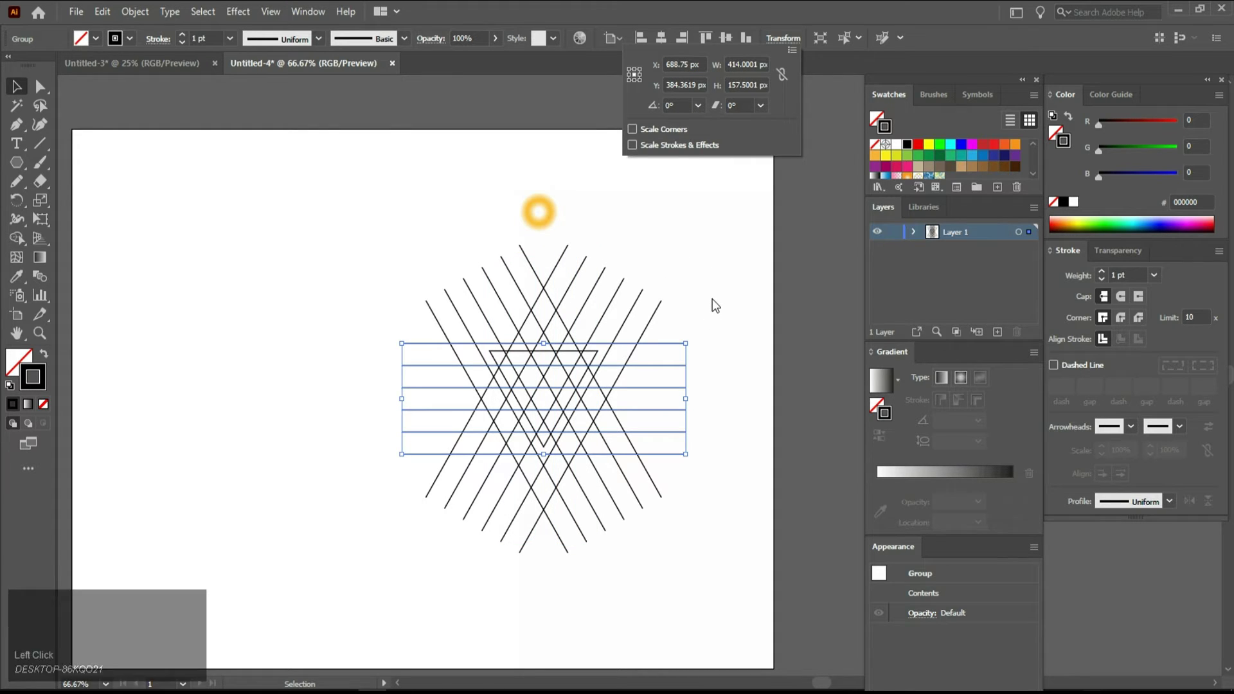
Centre the horizontal and diagonal line sets around the triangle and deselect to view the grid
click(717, 302)
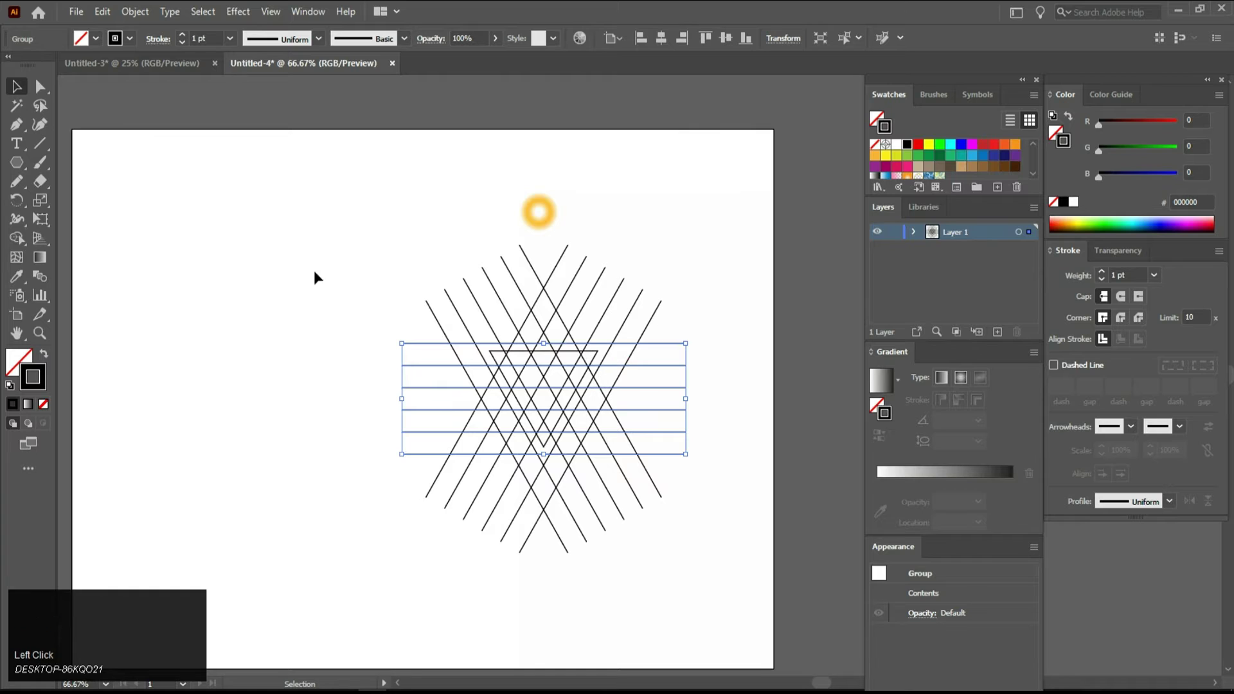
drag(347, 234, 671, 45)
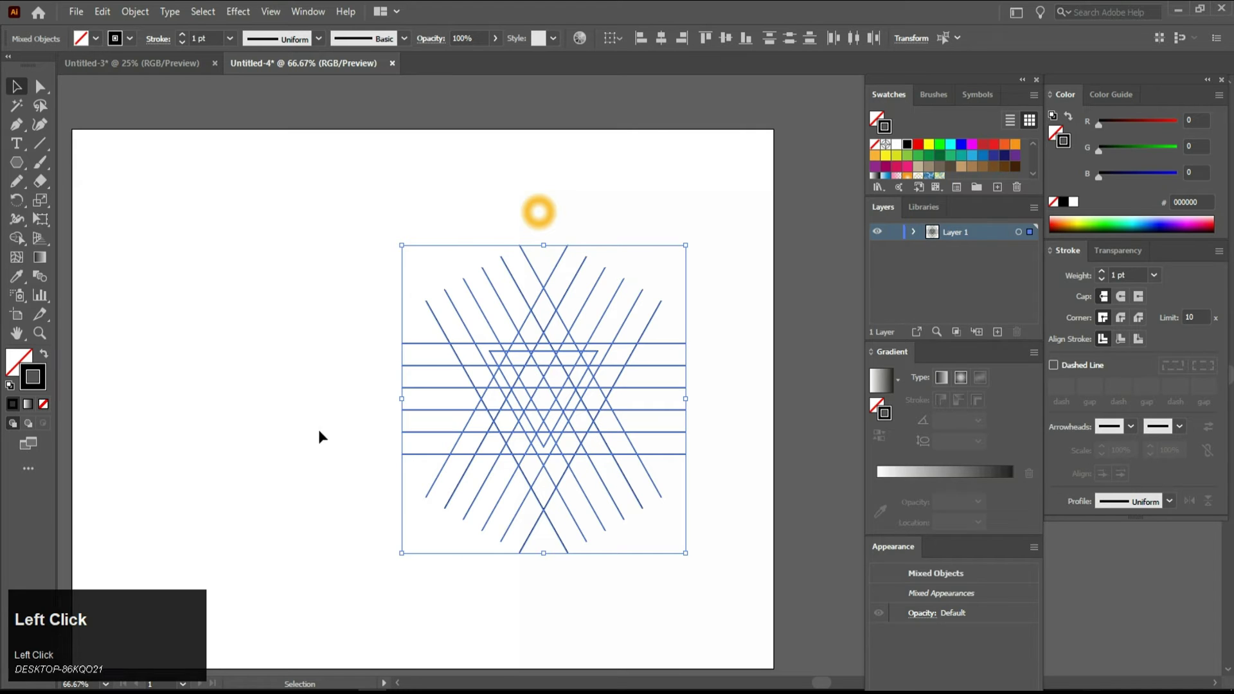
click(325, 412)
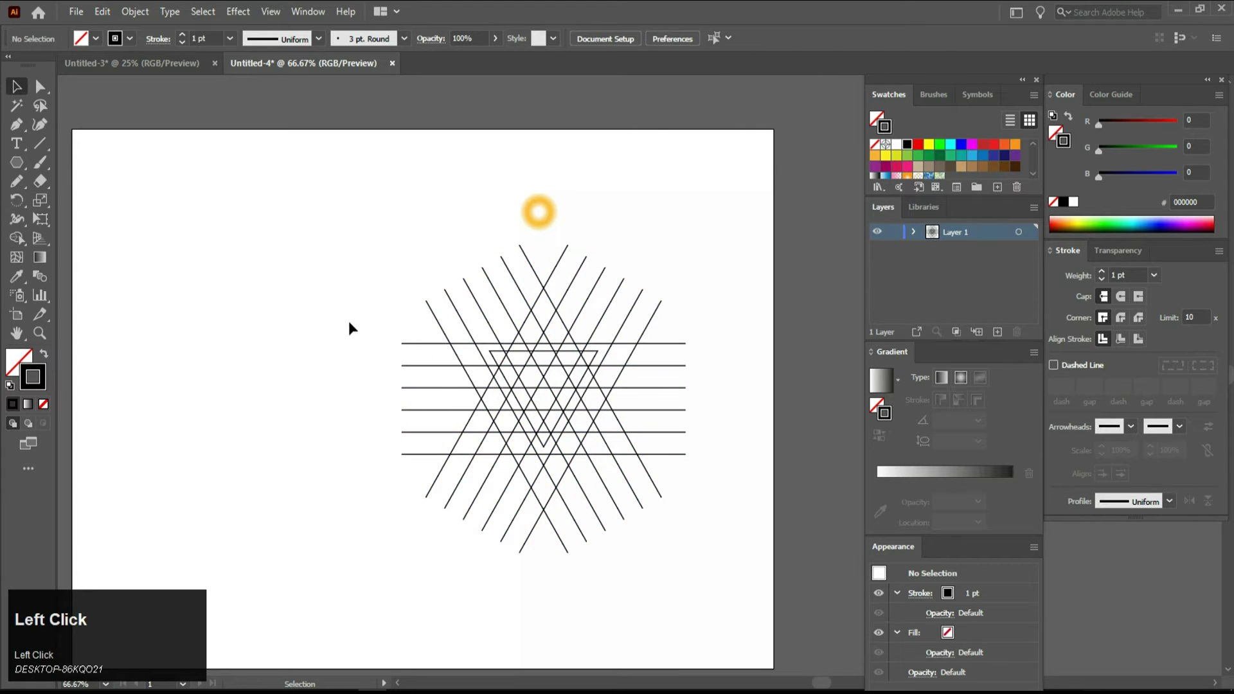
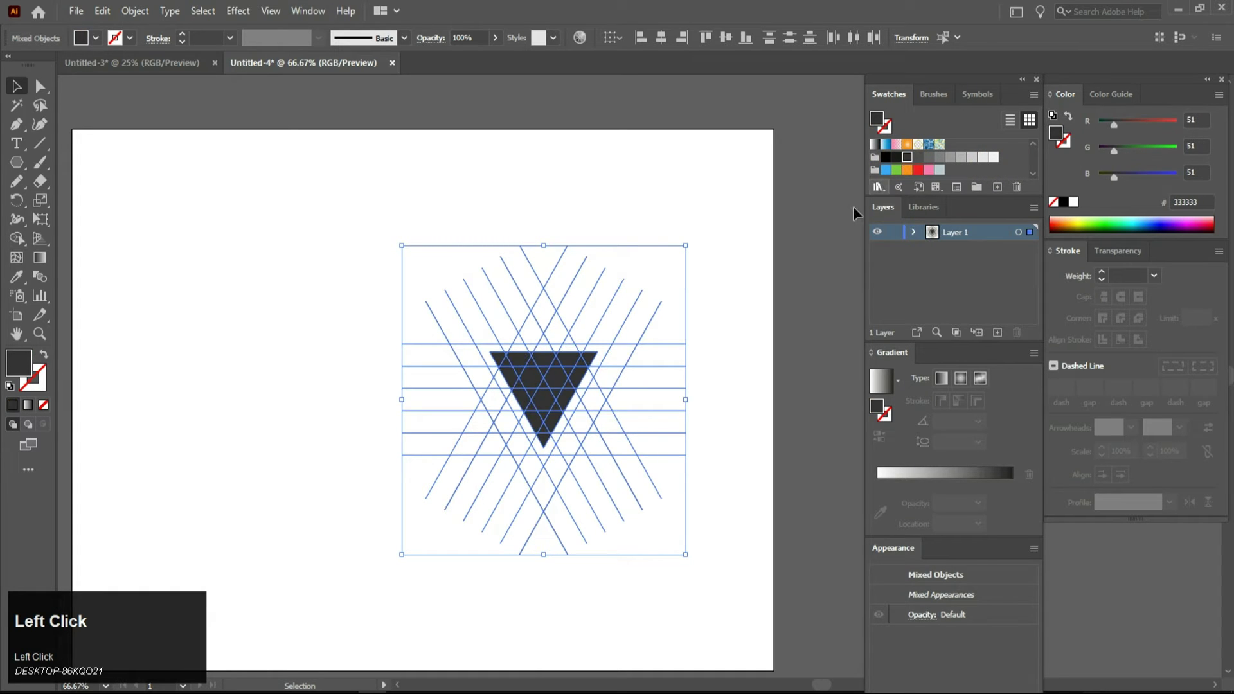
Expand Layer 1 in the Layers panel to show the polygon and the three line groups
drag(733, 264, 576, 399)
click(575, 399)
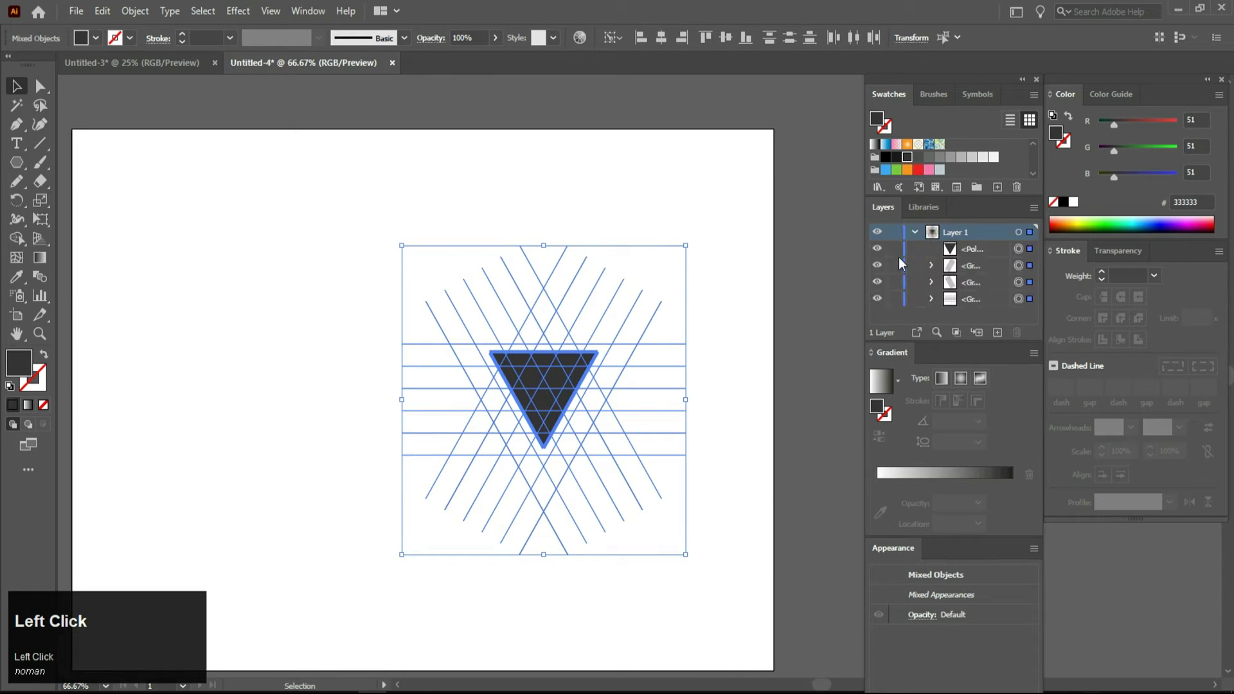
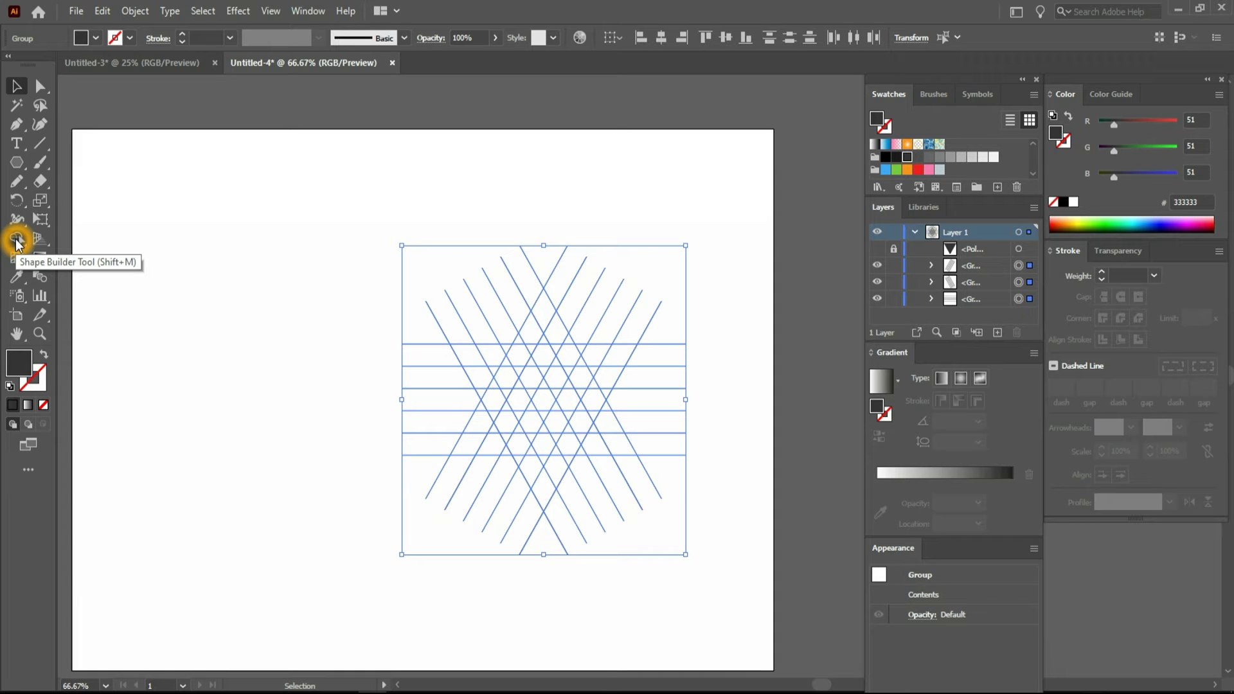
With the Shape Builder on the whole grid, fill a diagonal strip and further cells dark grey as logo pieces
click(17, 249)
key(shift+m)
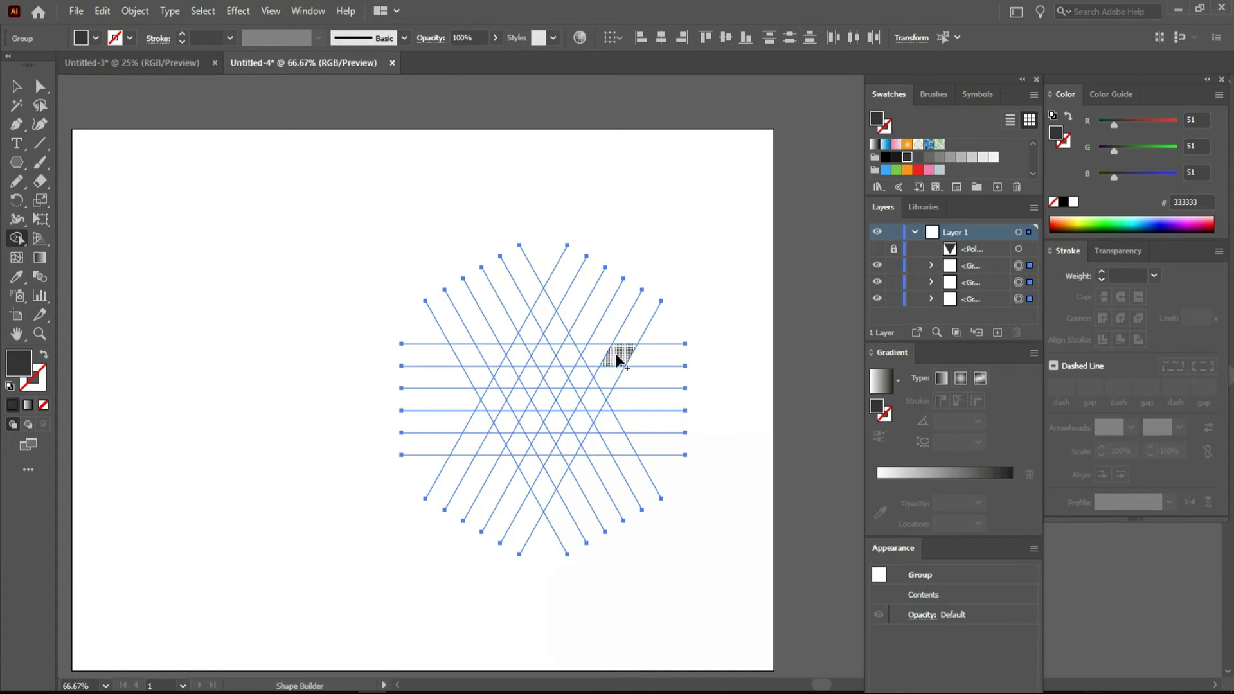
drag(623, 356, 547, 446)
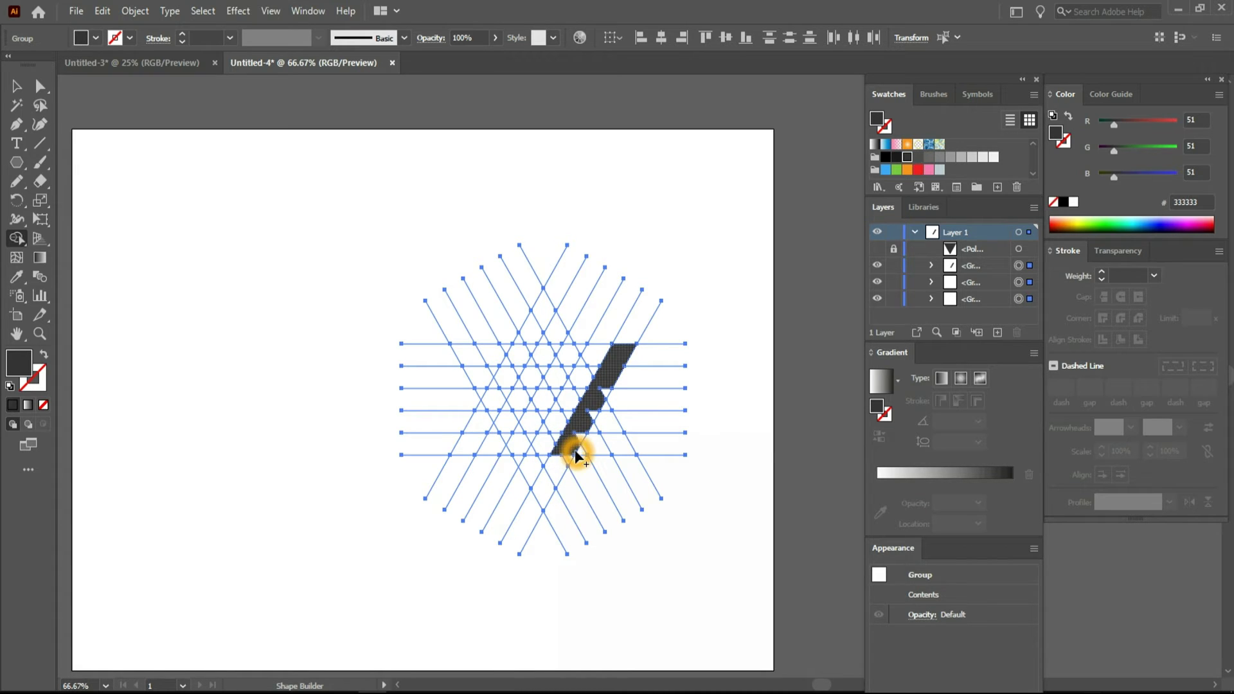
drag(574, 359, 574, 369)
drag(575, 367, 576, 453)
drag(576, 452, 494, 362)
drag(491, 357, 556, 378)
Merge the filled cells into solid logo pieces, adding one more cell
scroll(up, 3)
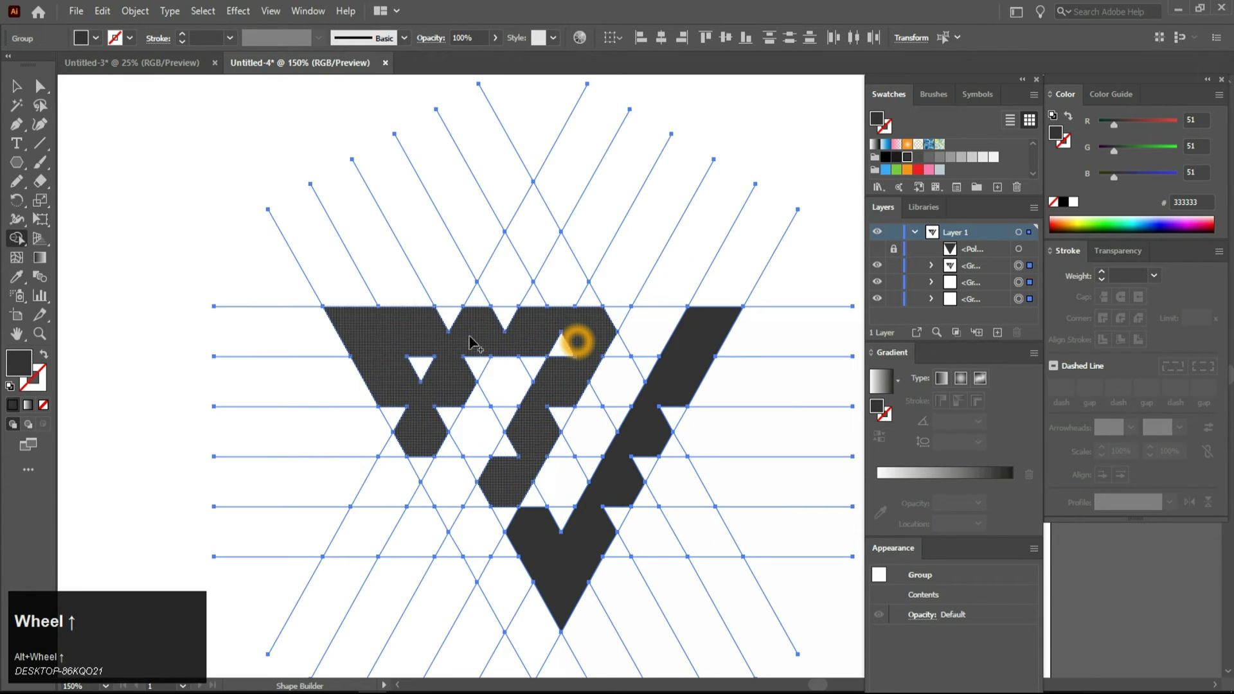
drag(436, 328, 693, 403)
click(686, 410)
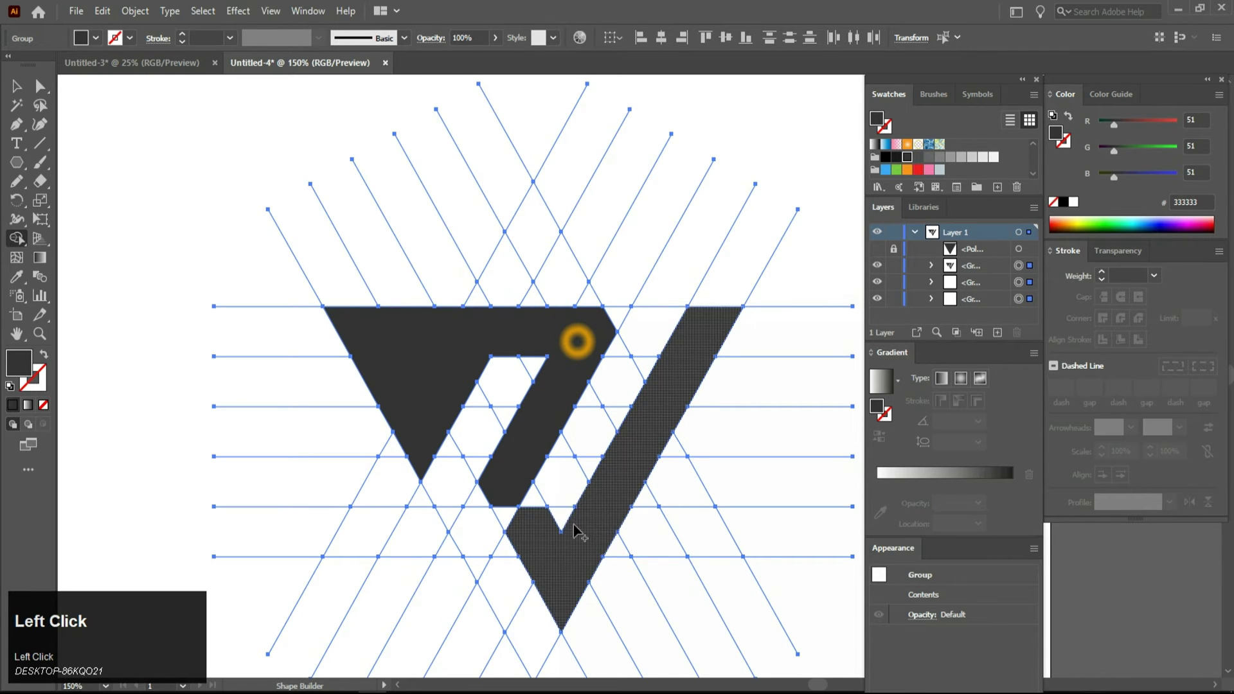
Merge remaining cells into the left and right logo pieces, then Alt-drag to erase stray grid lines
scroll(down, 3)
key(ctrl+z)
click(542, 402)
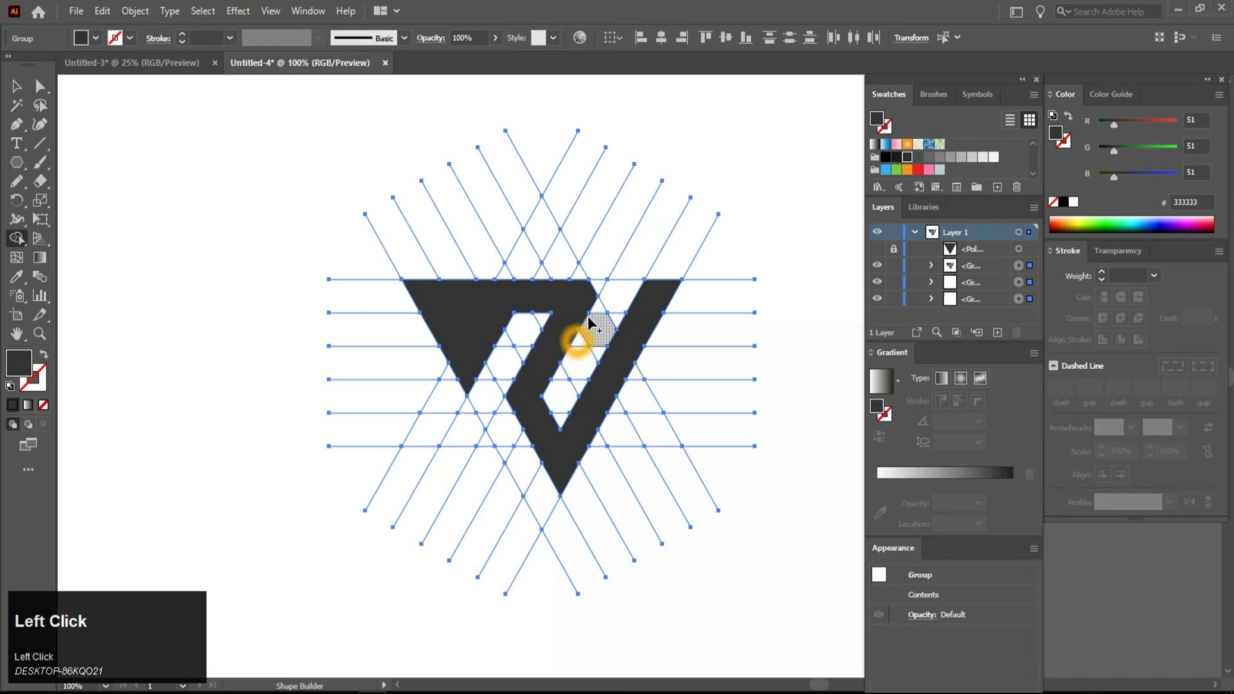
click(594, 295)
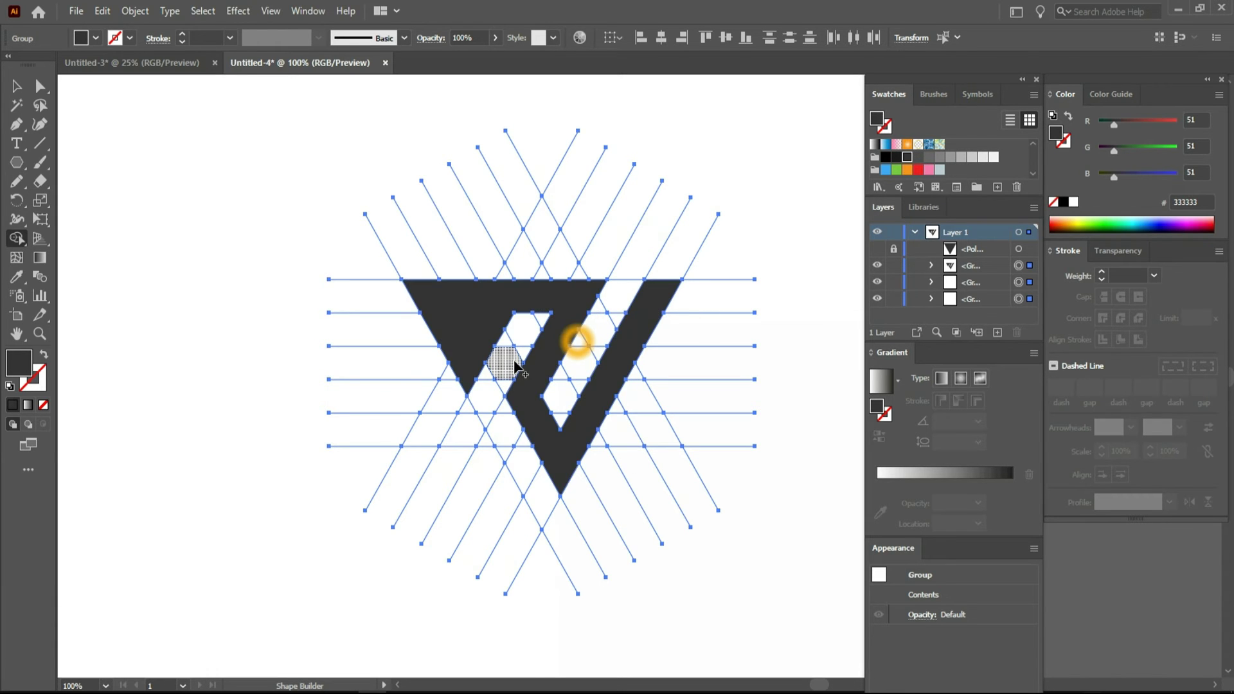
key(ctrl+z)
drag(477, 400, 466, 380)
drag(466, 380, 518, 389)
Select and delete the leftover loose grid lines, then ungroup the logo pieces
key(ctrl+z)
drag(513, 382, 550, 385)
click(304, 243)
click(31, 100)
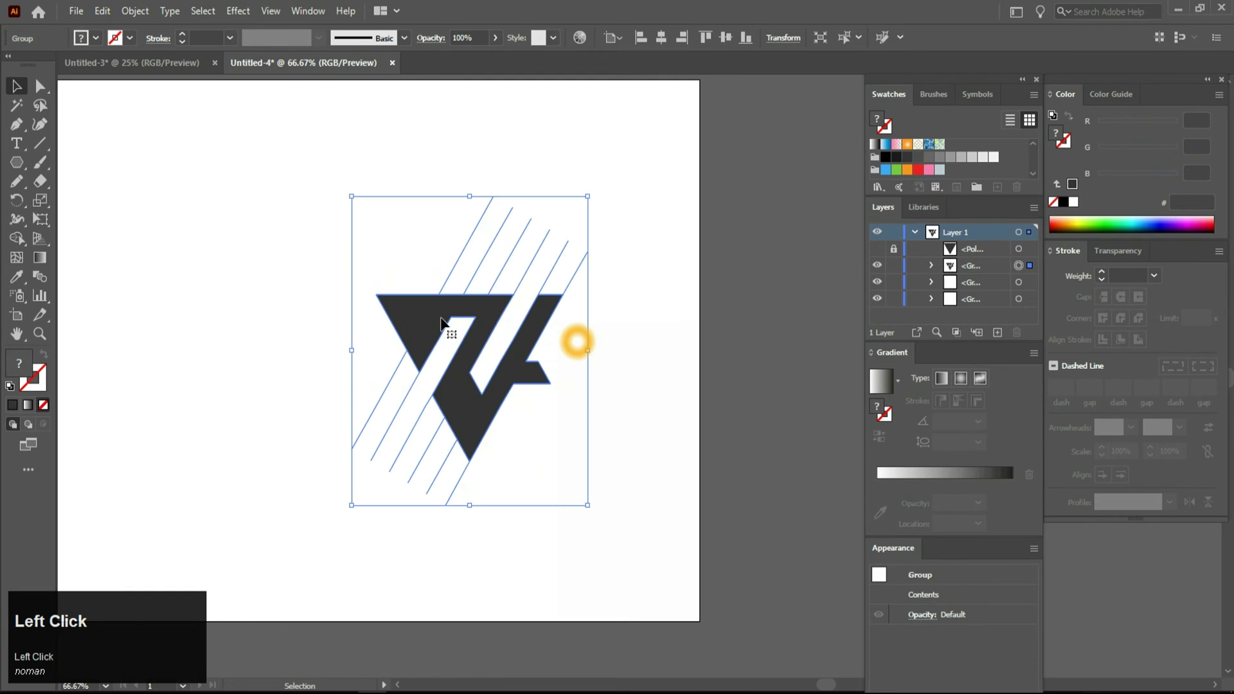
right_click(414, 323)
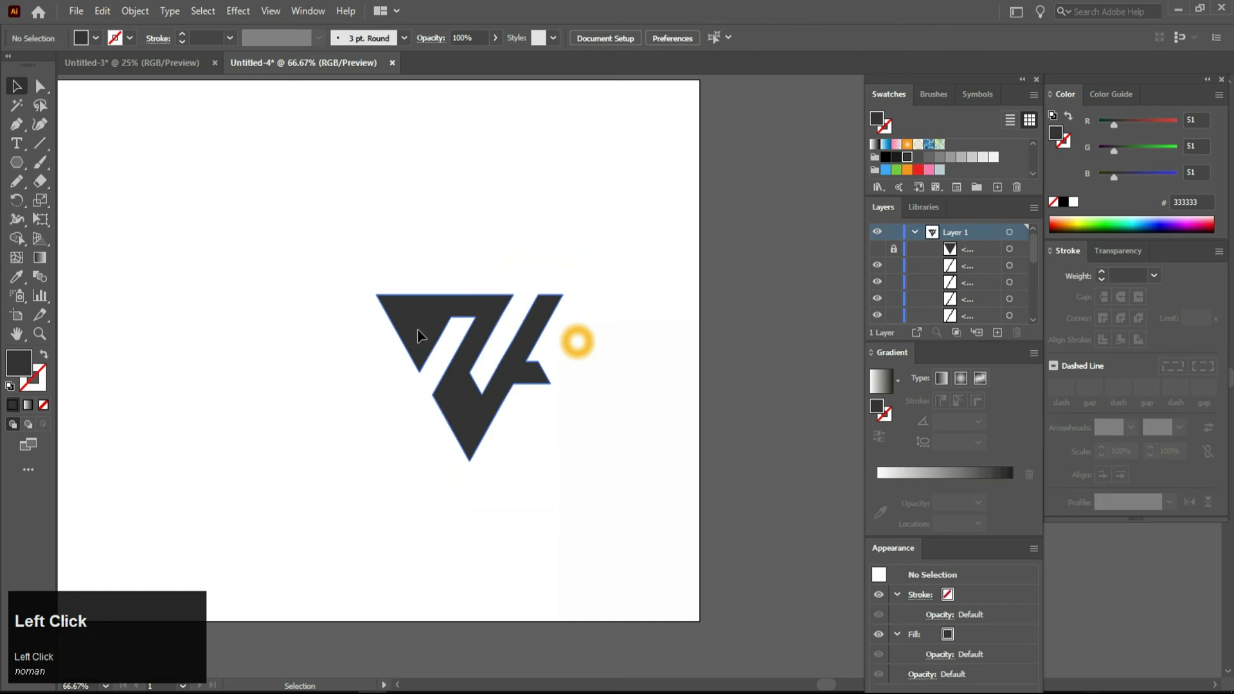
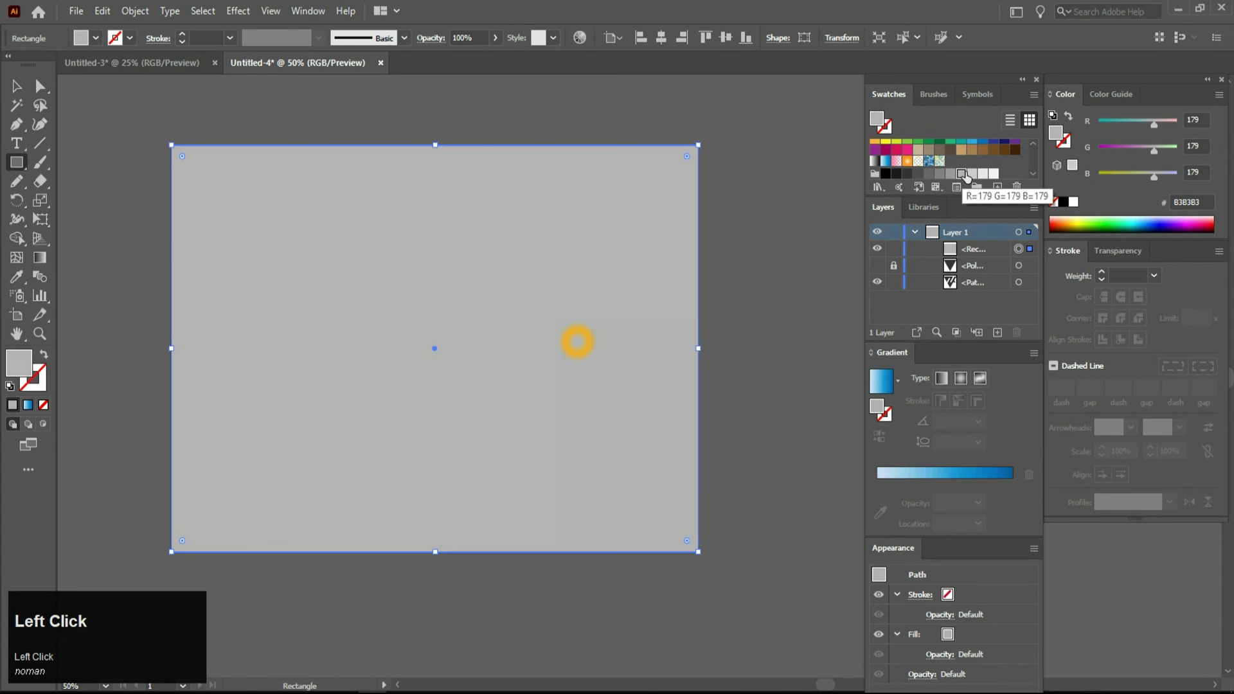
Apply a radial gradient fill to the background rectangle
click(949, 384)
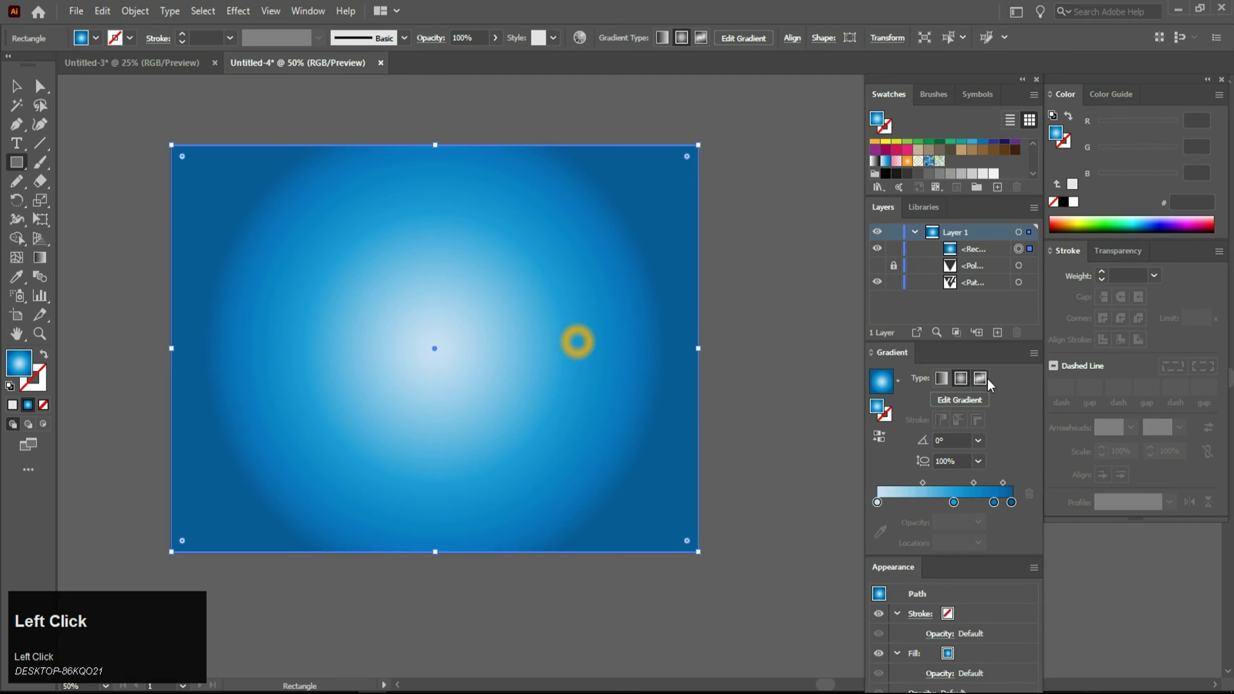
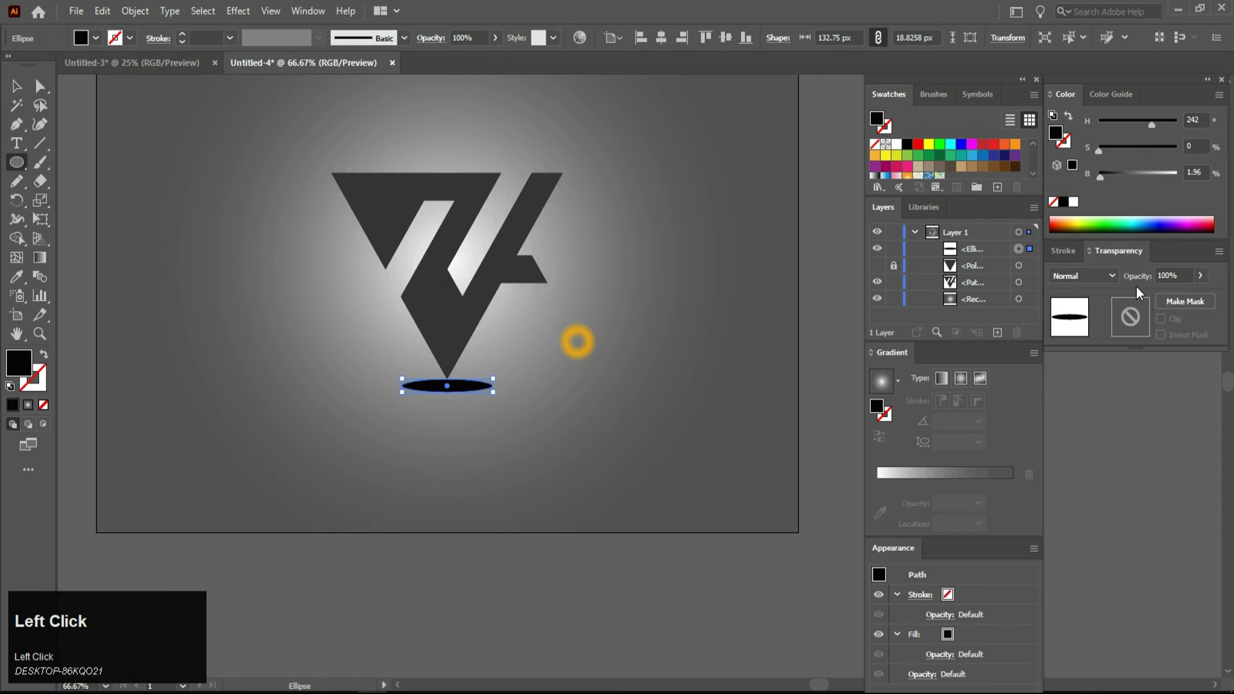
Set the shadow ellipse's opacity to 11% in the Transparency panel
click(1154, 297)
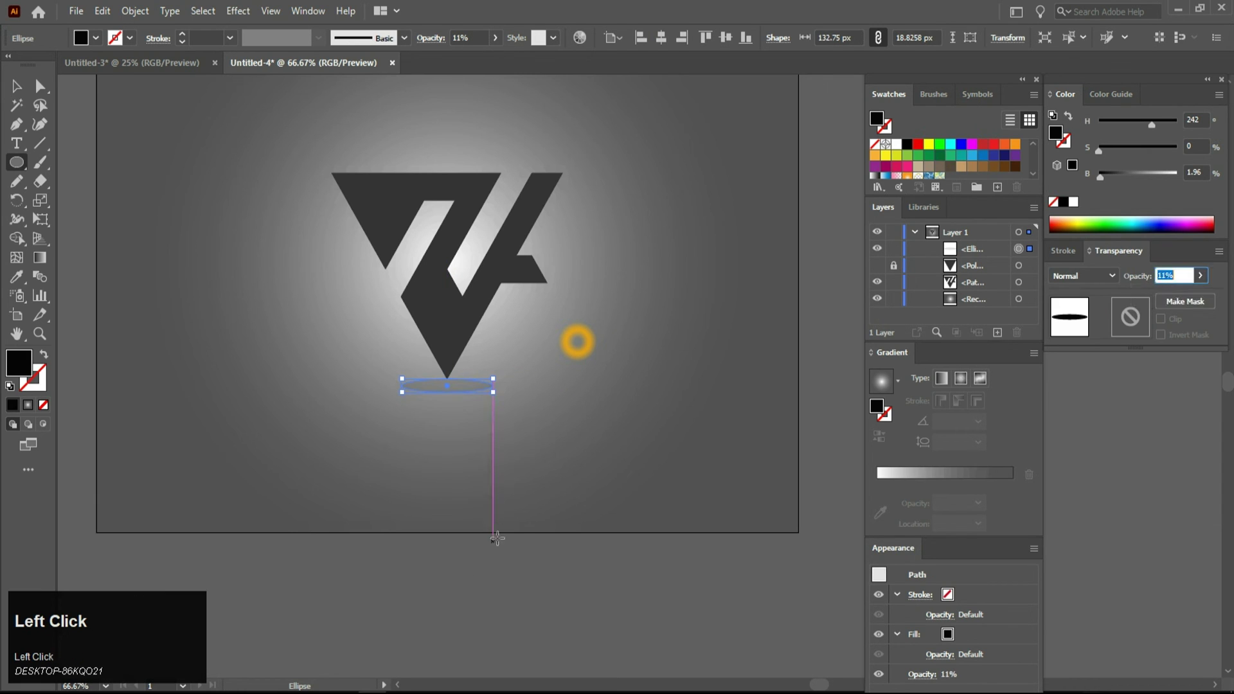